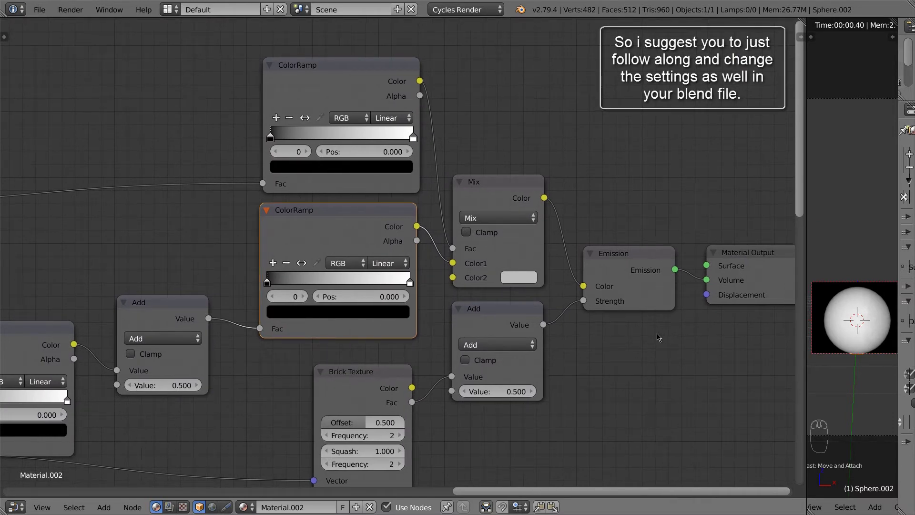
# Make the Mix node blend by Hue with red as its second colour
pyautogui.moveTo(503, 197); pyautogui.dragTo(504, 197)
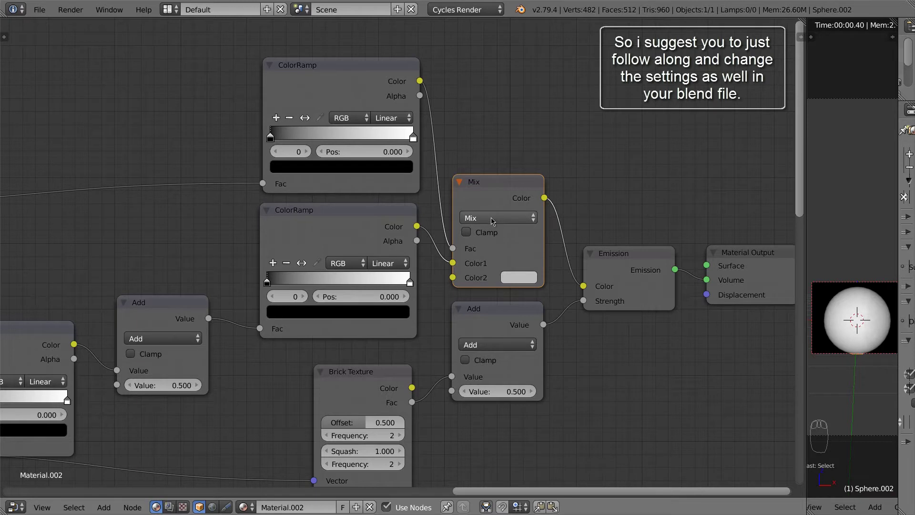
pyautogui.moveTo(494, 220); pyautogui.dragTo(491, 285)
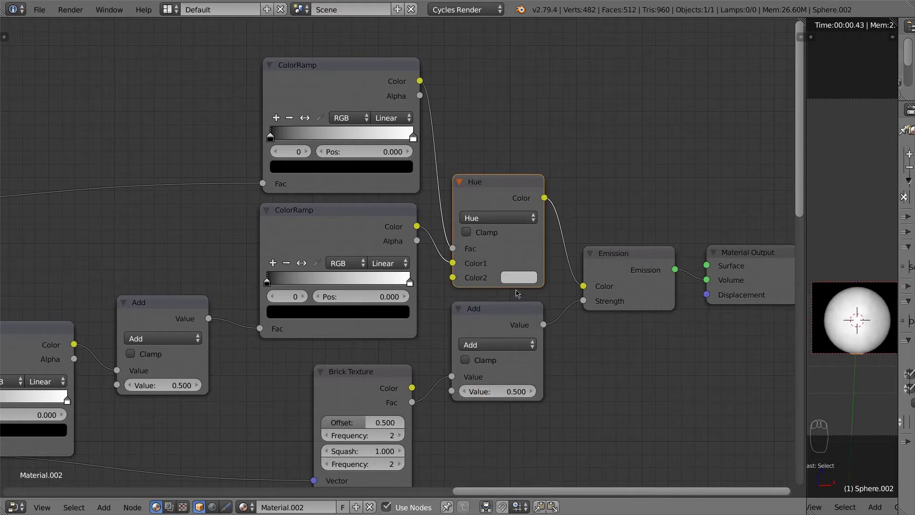
pyautogui.moveTo(519, 283); pyautogui.dragTo(554, 170)
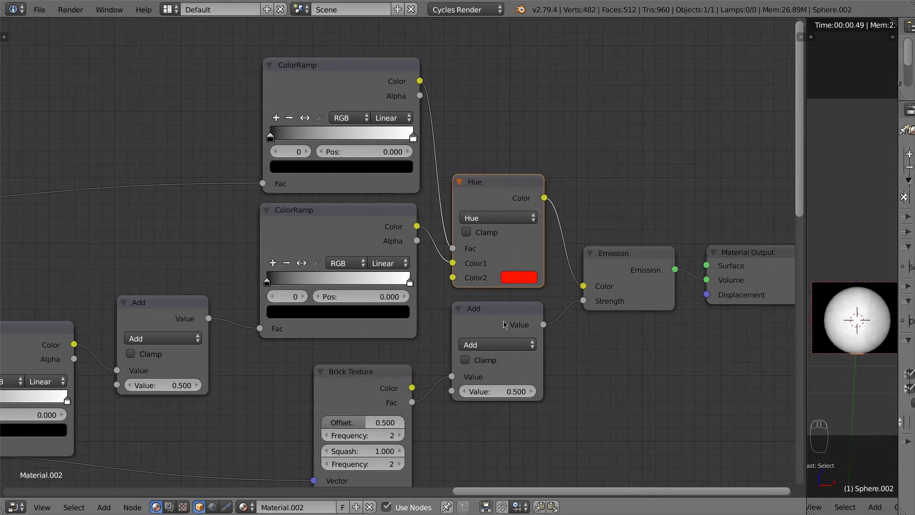
# Turn the lower Add math node into Multiply with a value of 5
pyautogui.moveTo(501, 321); pyautogui.dragTo(499, 306)
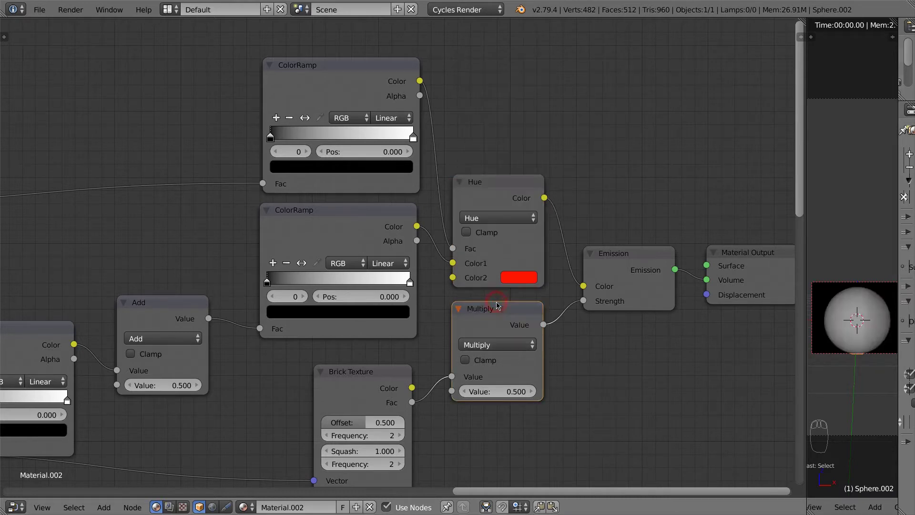
pyautogui.moveTo(522, 392); pyautogui.dragTo(522, 387)
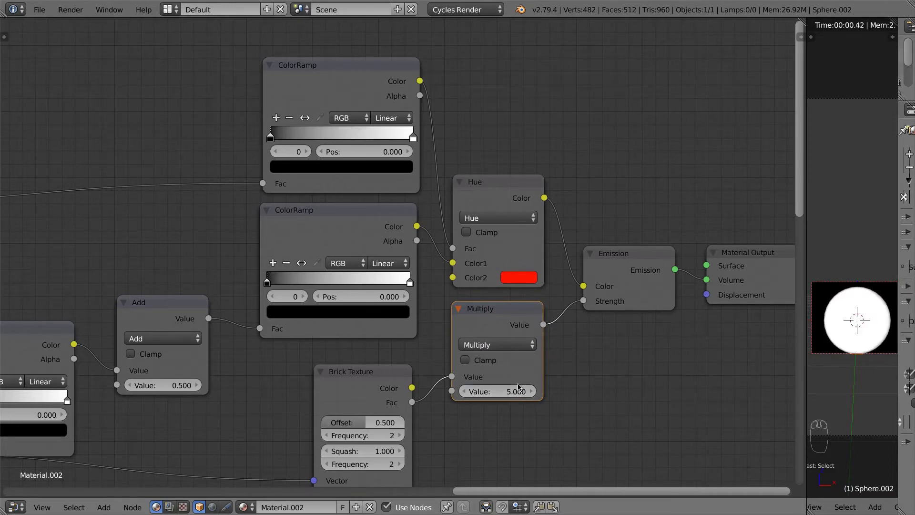
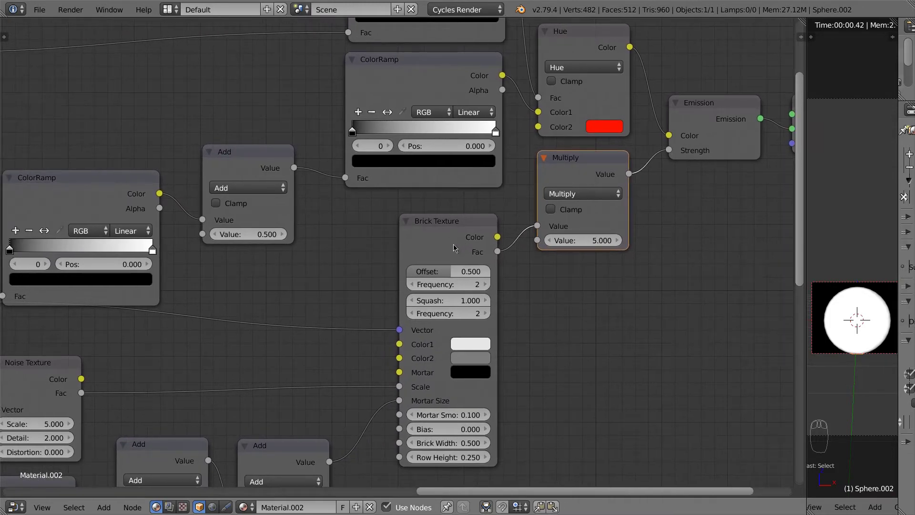
# Zero the Brick Texture's mortar smoothness and make the Add node Multiply by 100
pyautogui.moveTo(458, 248); pyautogui.dragTo(458, 248)
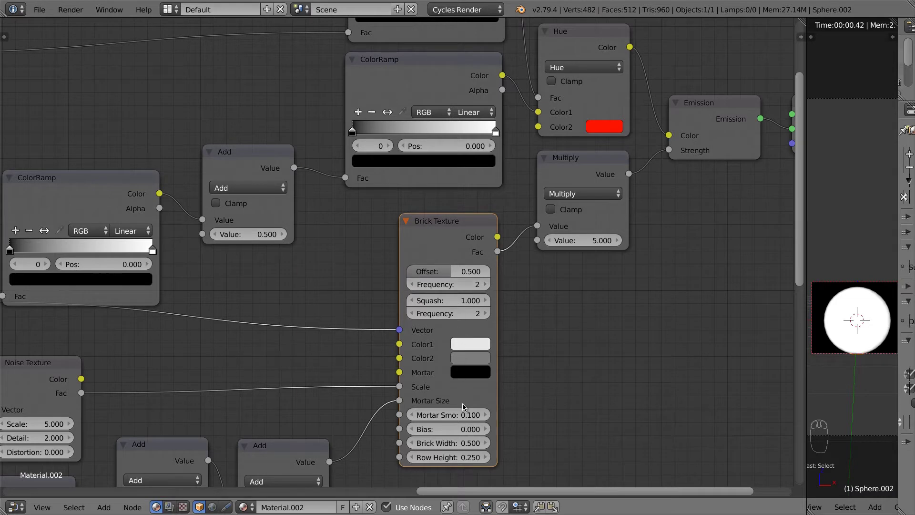
pyautogui.moveTo(476, 415); pyautogui.dragTo(478, 413)
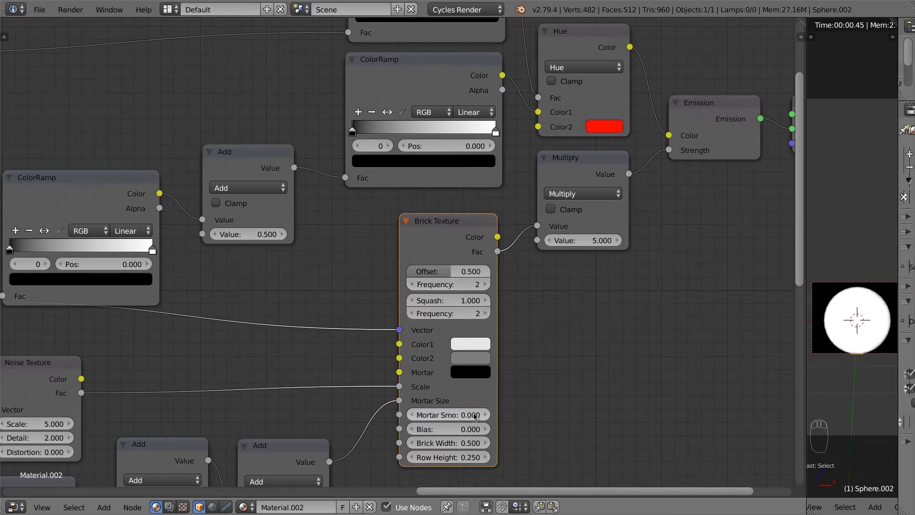
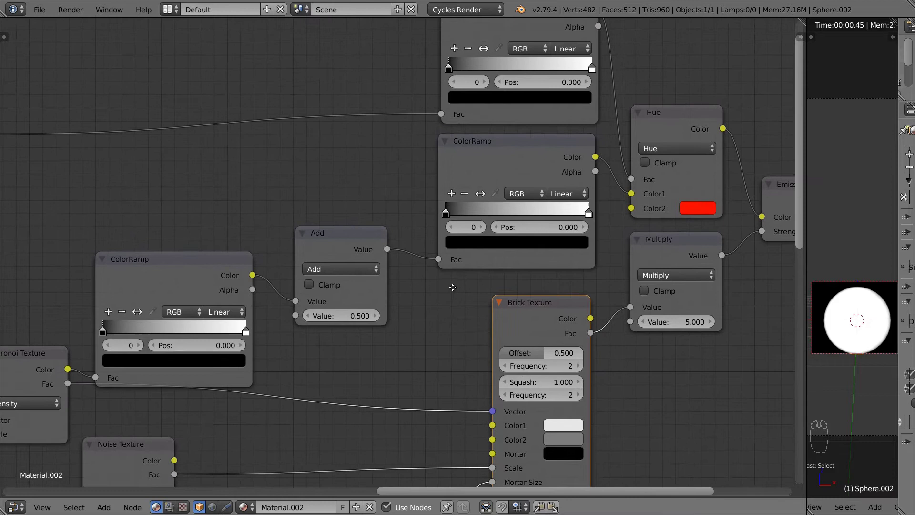
pyautogui.moveTo(362, 253); pyautogui.dragTo(369, 317)
pyautogui.moveTo(369, 316); pyautogui.dragTo(857, 310)
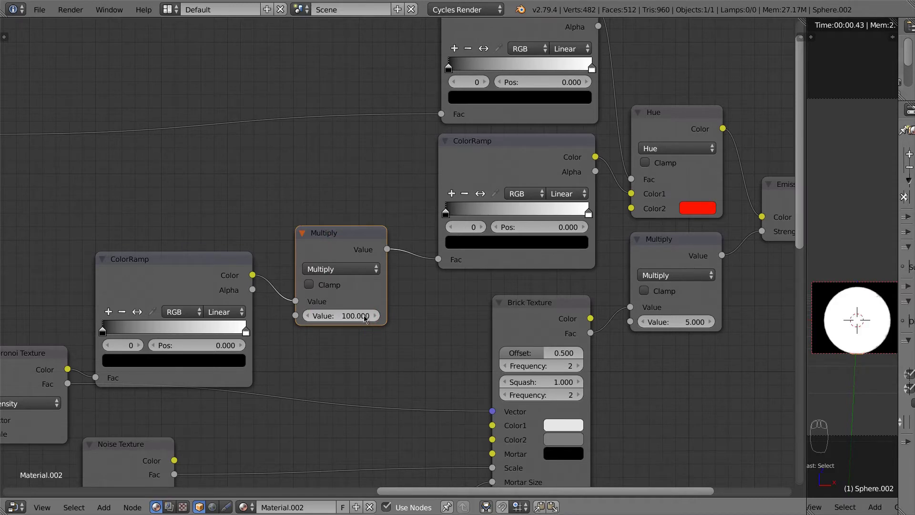
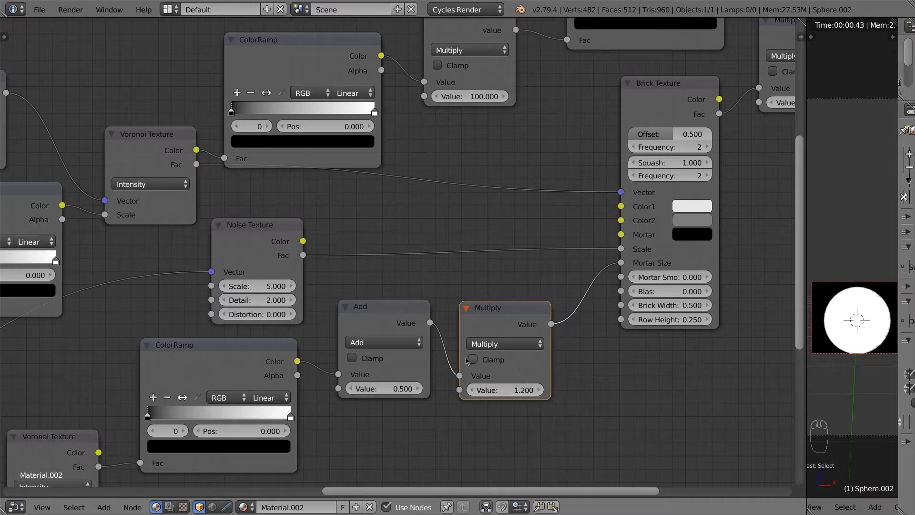
# Change the Add node after the bottom ColorRamp into a Modulo of 0.06
pyautogui.moveTo(400, 319); pyautogui.dragTo(377, 114)
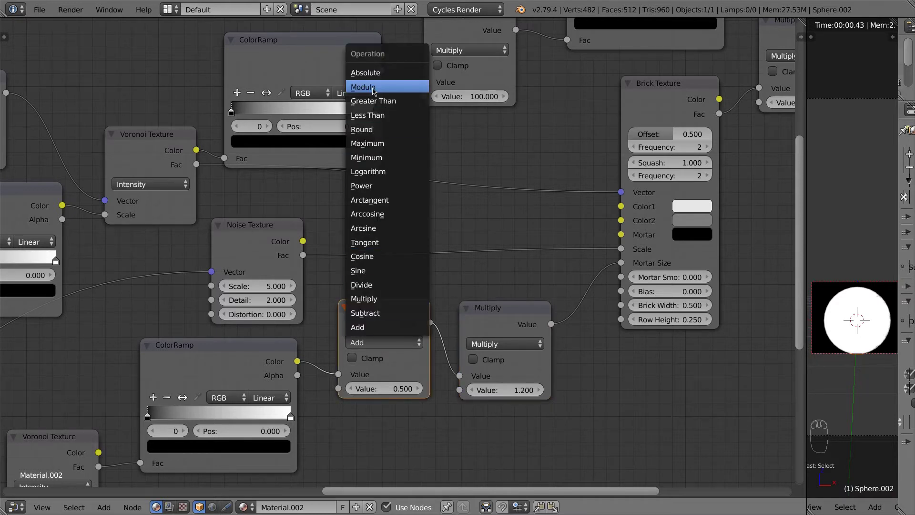
pyautogui.moveTo(409, 392); pyautogui.dragTo(858, 316)
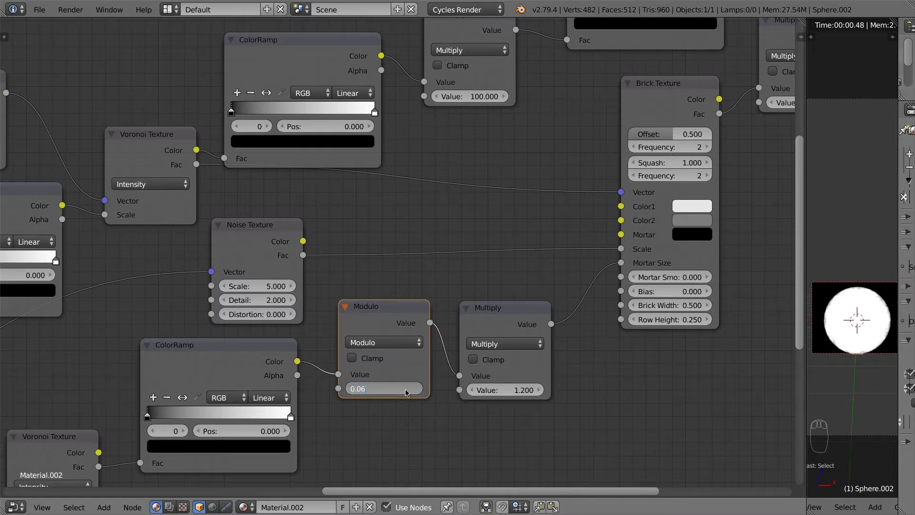
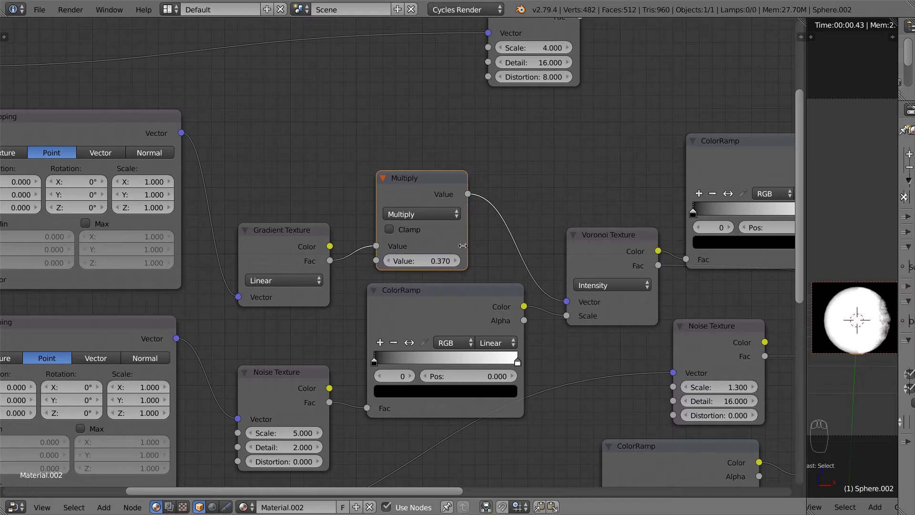
# Switch the Gradient Texture to Quadratic sphere and lower the Noise Texture scale to 1.5
pyautogui.moveTo(274, 252); pyautogui.dragTo(277, 200)
pyautogui.moveTo(285, 396); pyautogui.dragTo(356, 390)
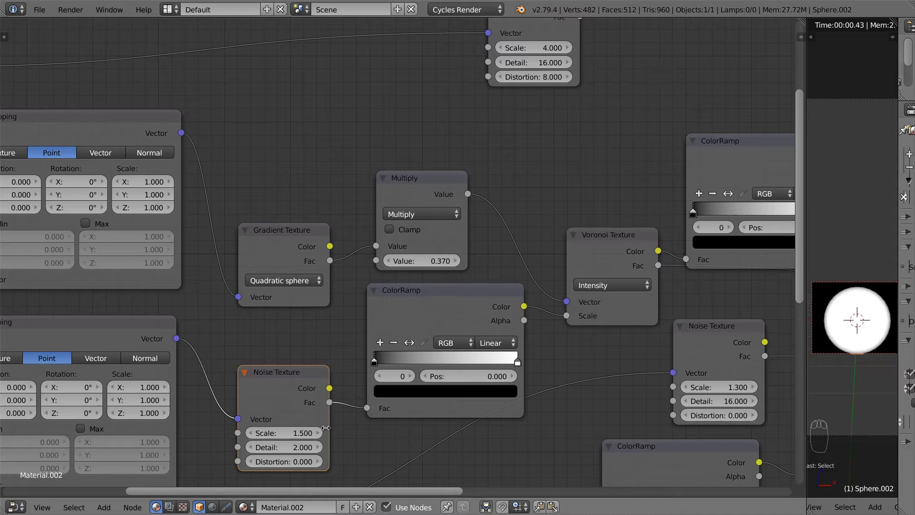
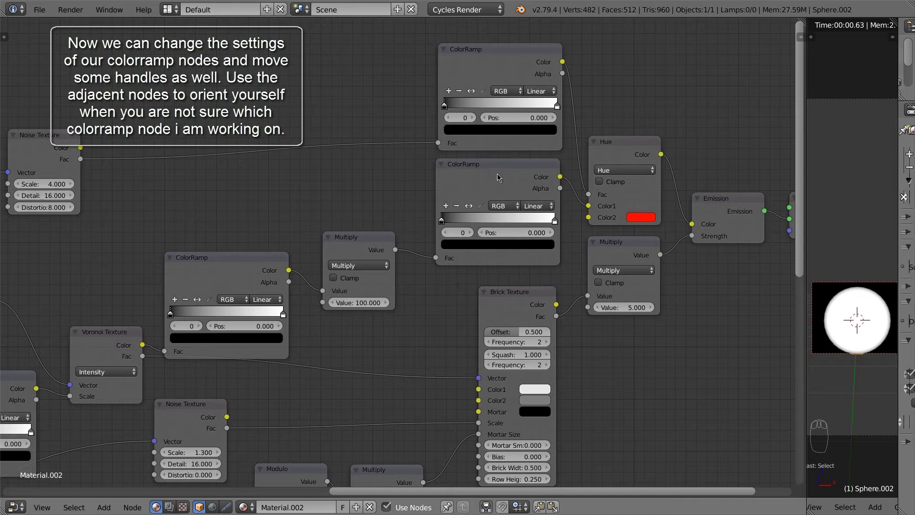
# Give the top ColorRamp Constant interpolation and slide its white stop to about 0.58
pyautogui.moveTo(508, 173); pyautogui.dragTo(511, 171)
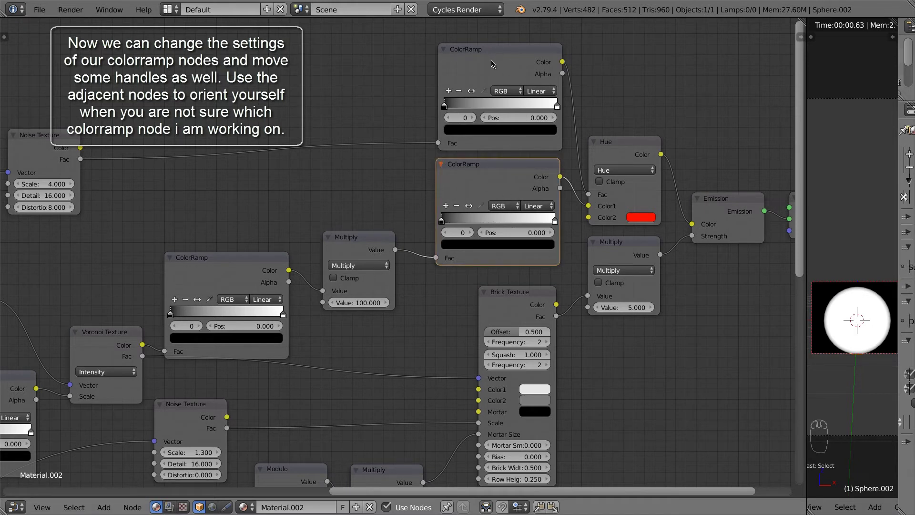
pyautogui.moveTo(494, 64); pyautogui.dragTo(519, 81)
pyautogui.moveTo(534, 92); pyautogui.dragTo(557, 103)
pyautogui.moveTo(559, 108); pyautogui.dragTo(511, 107)
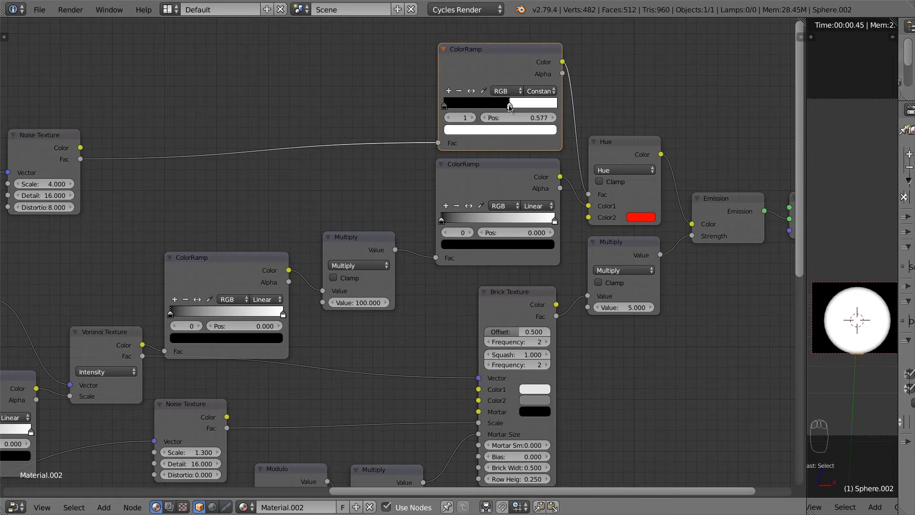
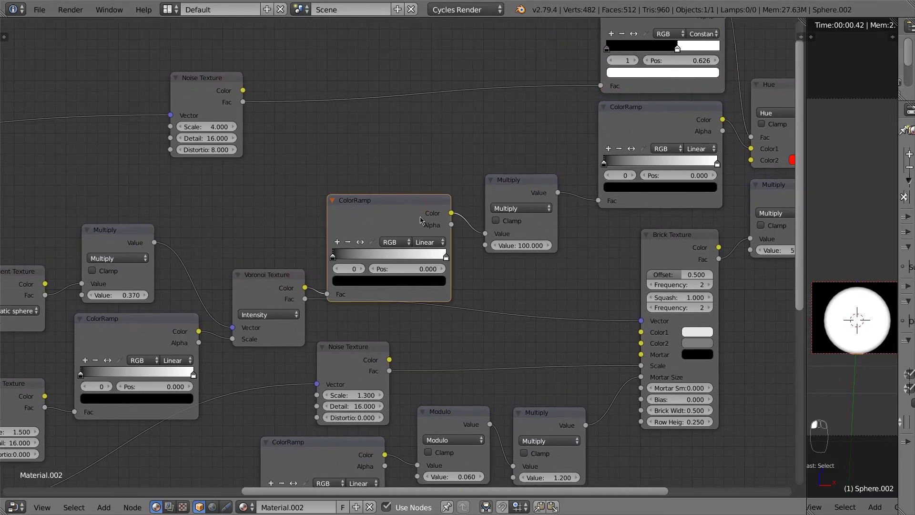
# Set the Voronoi ColorRamp to B-Spline and nudge its black stop to 0.069
pyautogui.moveTo(439, 243); pyautogui.dragTo(416, 239)
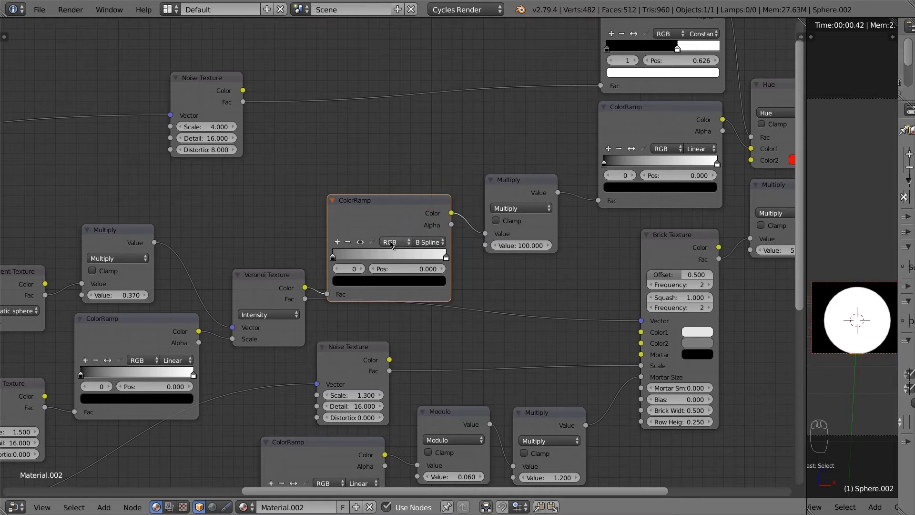
pyautogui.moveTo(339, 260); pyautogui.dragTo(346, 261)
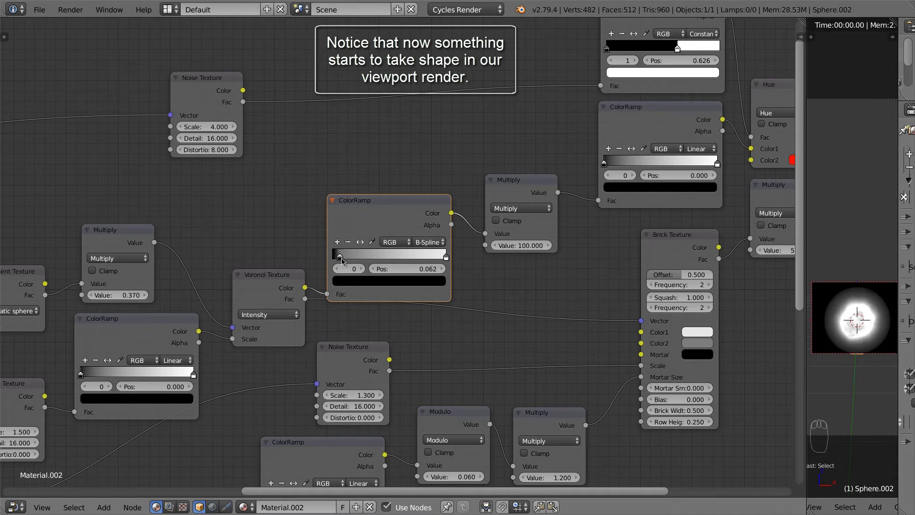
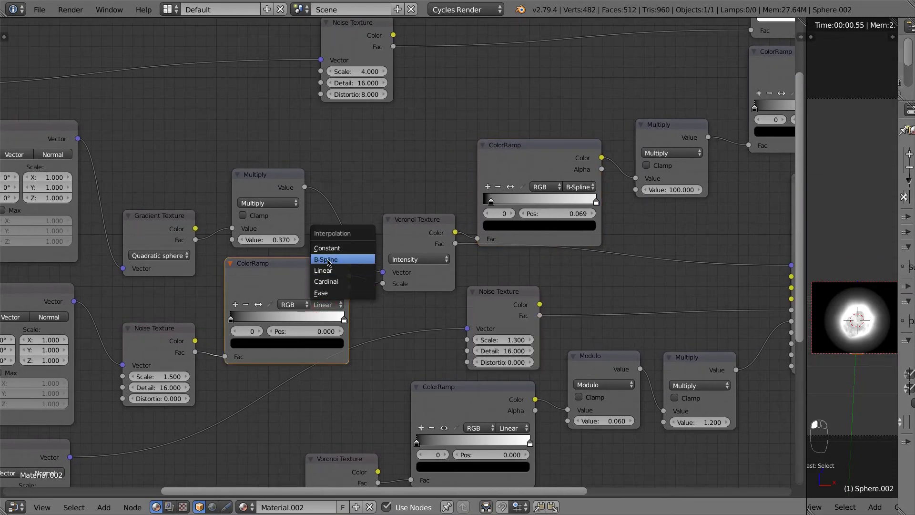
# Set the noise-fed ColorRamp to B-Spline and shift its black stop to about 0.11
pyautogui.moveTo(236, 320); pyautogui.dragTo(243, 319)
pyautogui.moveTo(244, 319); pyautogui.dragTo(308, 322)
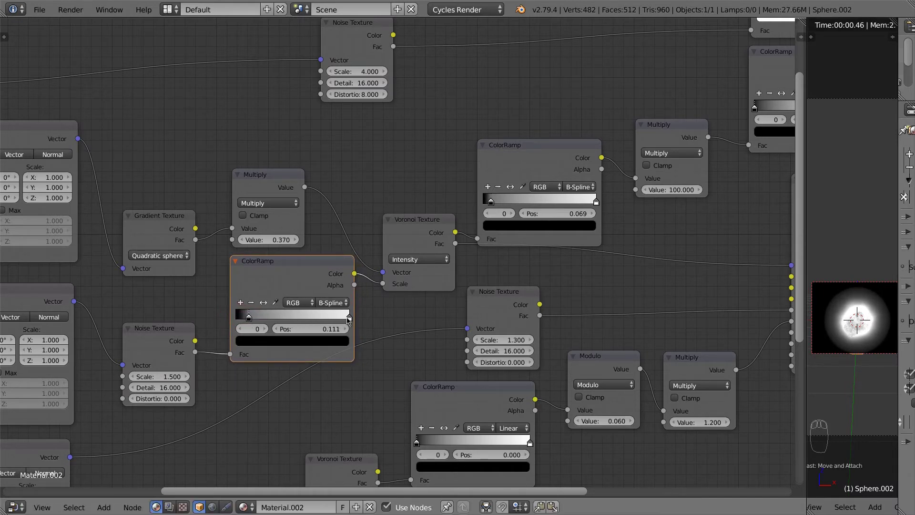
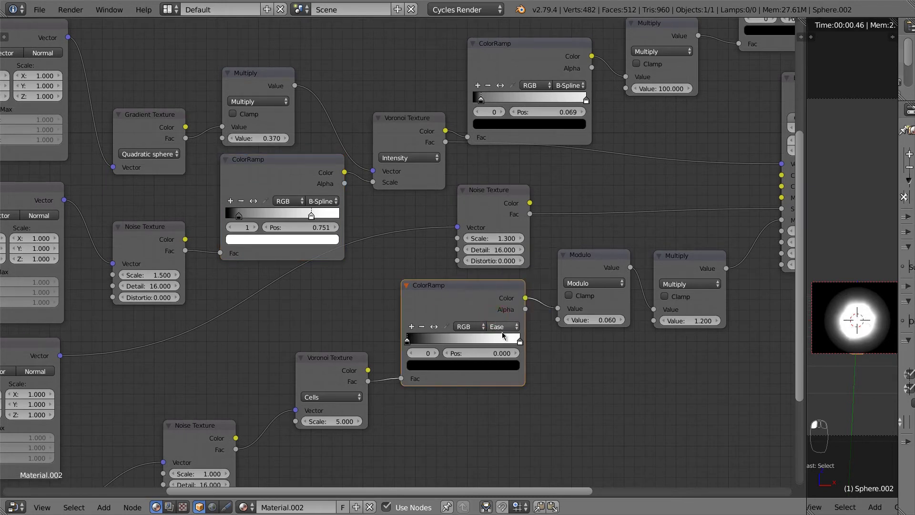
# Give the Cells-fed ramp Ease interpolation with black stop near 0.24 and white near 0.65
pyautogui.moveTo(523, 342); pyautogui.dragTo(419, 342)
pyautogui.moveTo(415, 343); pyautogui.dragTo(441, 346)
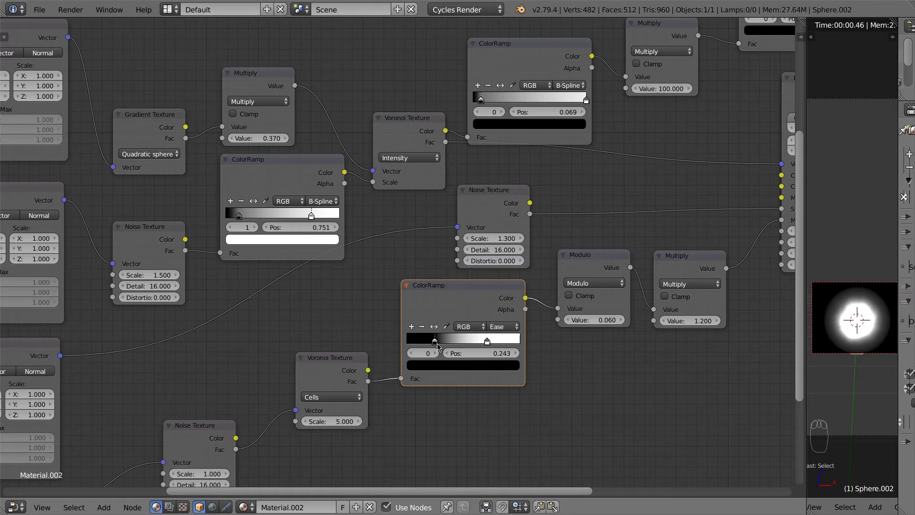
pyautogui.moveTo(503, 352); pyautogui.dragTo(518, 346)
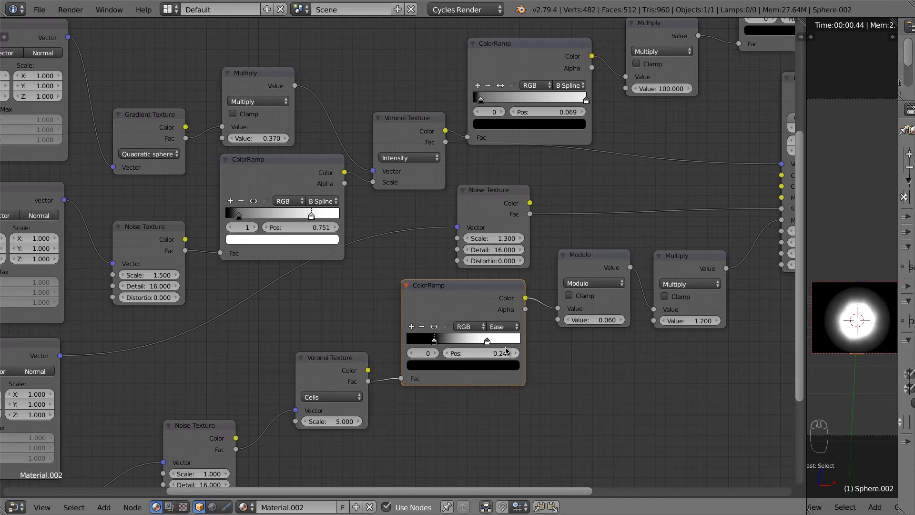
pyautogui.click(491, 344)
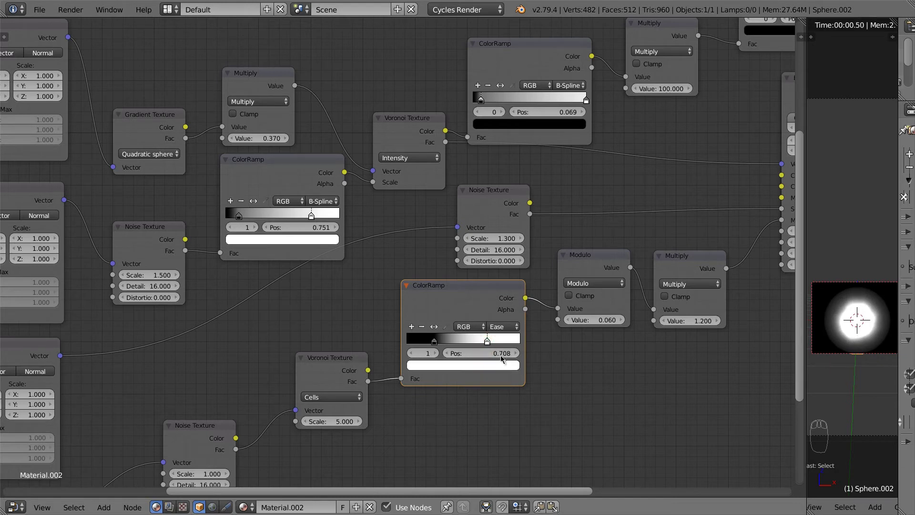
pyautogui.moveTo(505, 356); pyautogui.dragTo(506, 356)
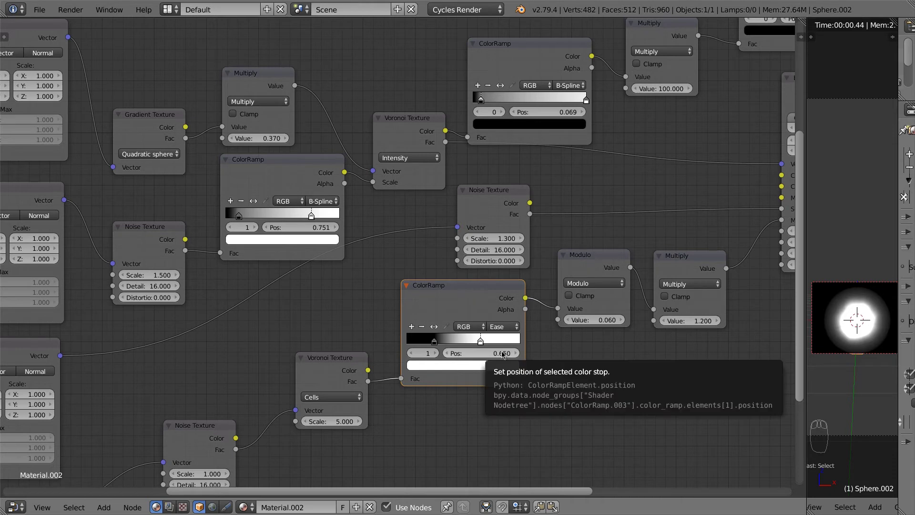
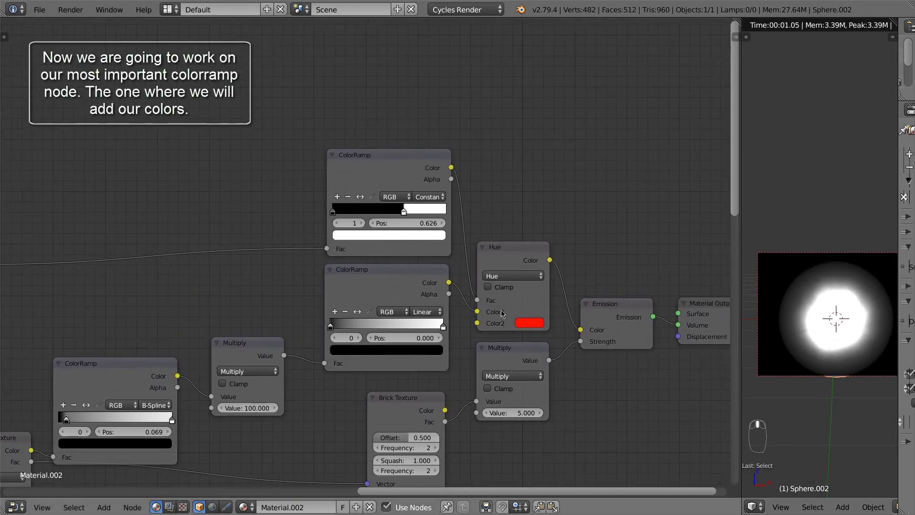
# Switch the ramp feeding the Hue node to B-Spline and add six colour stops
pyautogui.moveTo(397, 296); pyautogui.dragTo(415, 301)
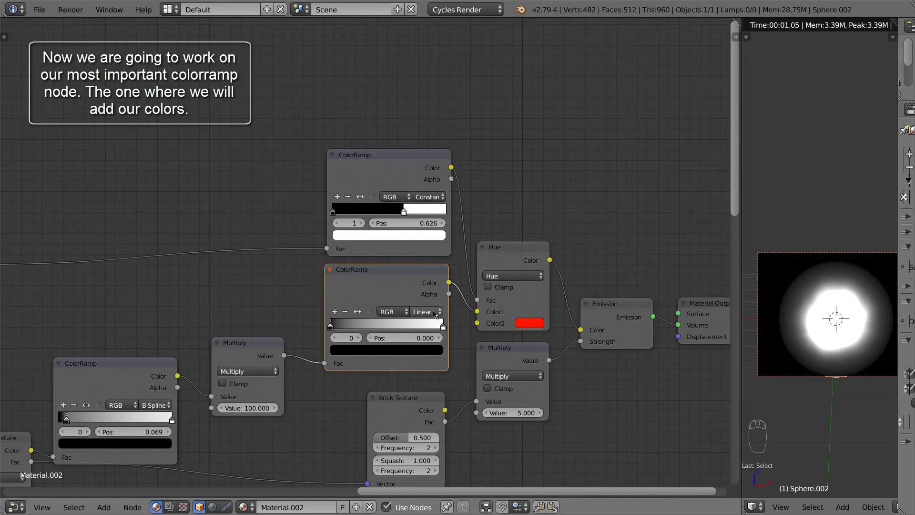
pyautogui.moveTo(433, 314); pyautogui.dragTo(425, 289)
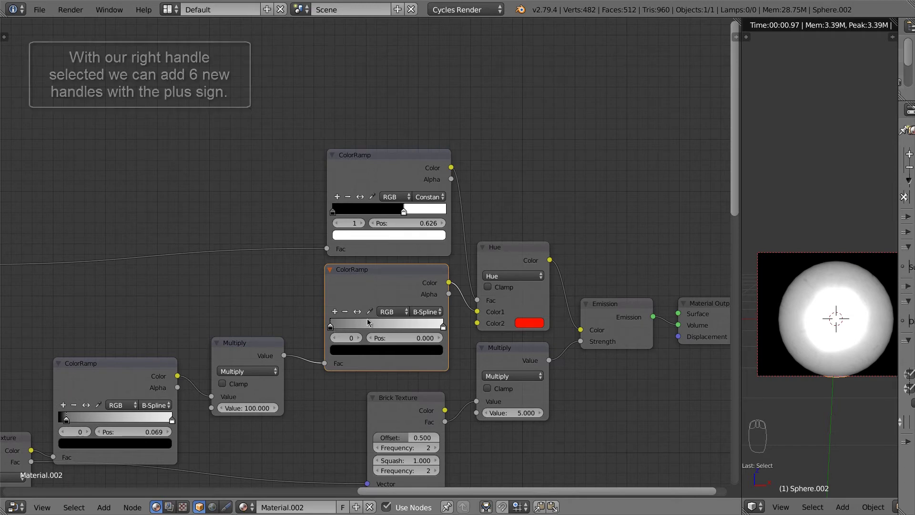
pyautogui.moveTo(442, 329); pyautogui.dragTo(381, 330)
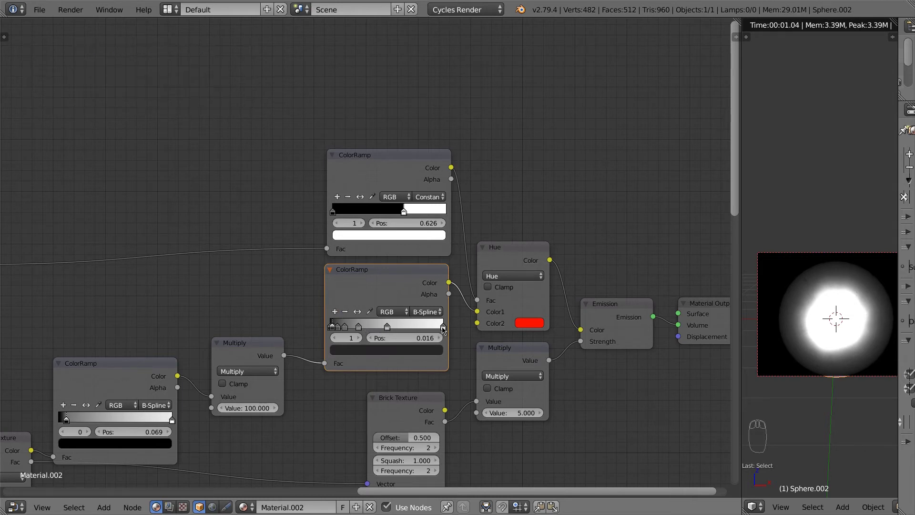
# Push the newest stop to 0.8, set stop 6 to 0.7 and stop 2 to 0.095
pyautogui.moveTo(442, 330); pyautogui.dragTo(446, 329)
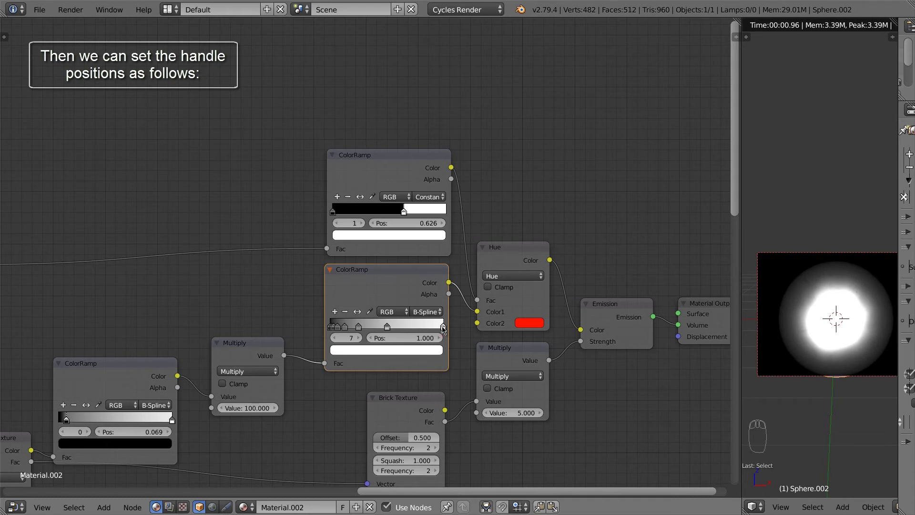
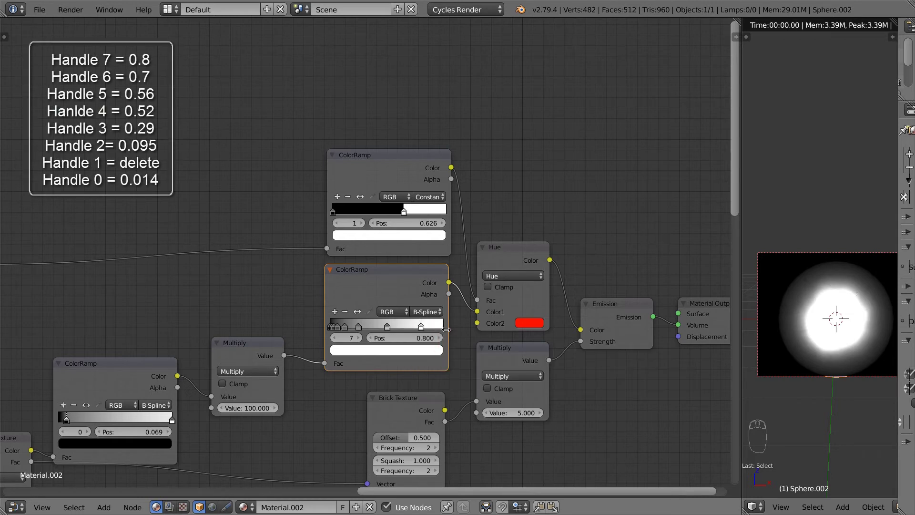
pyautogui.moveTo(338, 341); pyautogui.dragTo(430, 341)
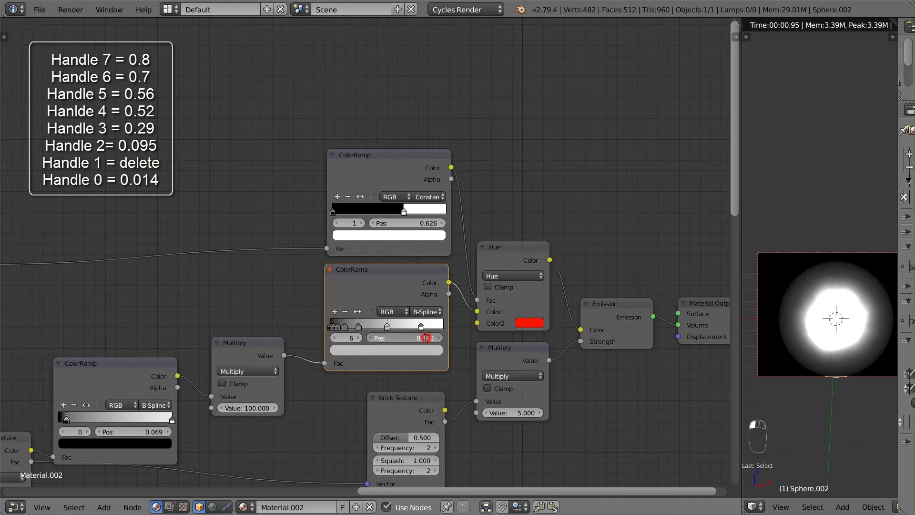
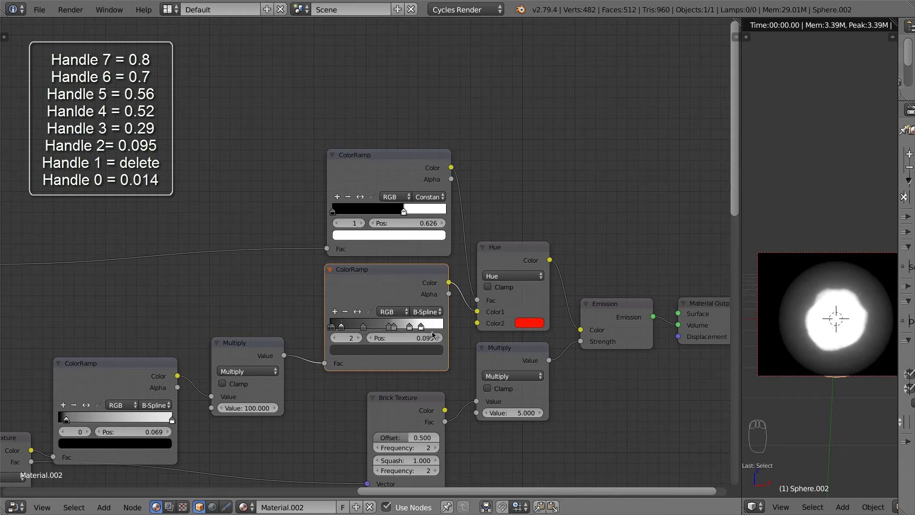
pyautogui.moveTo(339, 339); pyautogui.dragTo(345, 314)
# Remove the unneeded extra stop and set stop 0 to 0.014
pyautogui.moveTo(345, 314); pyautogui.dragTo(417, 343)
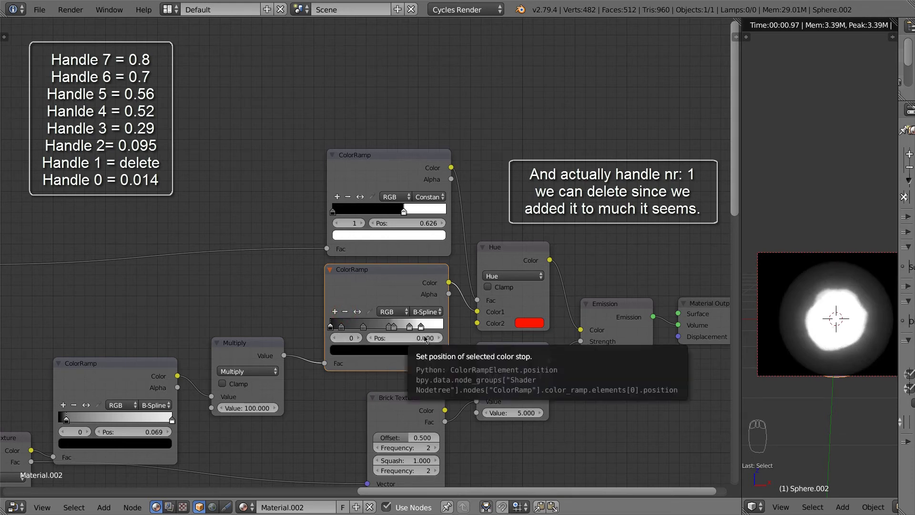
pyautogui.moveTo(428, 338); pyautogui.dragTo(427, 337)
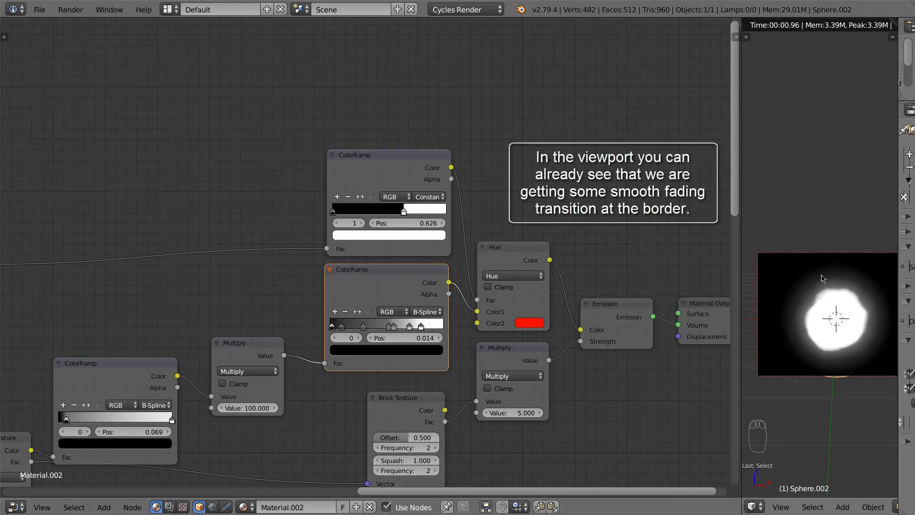
pyautogui.moveTo(828, 400); pyautogui.dragTo(593, 401)
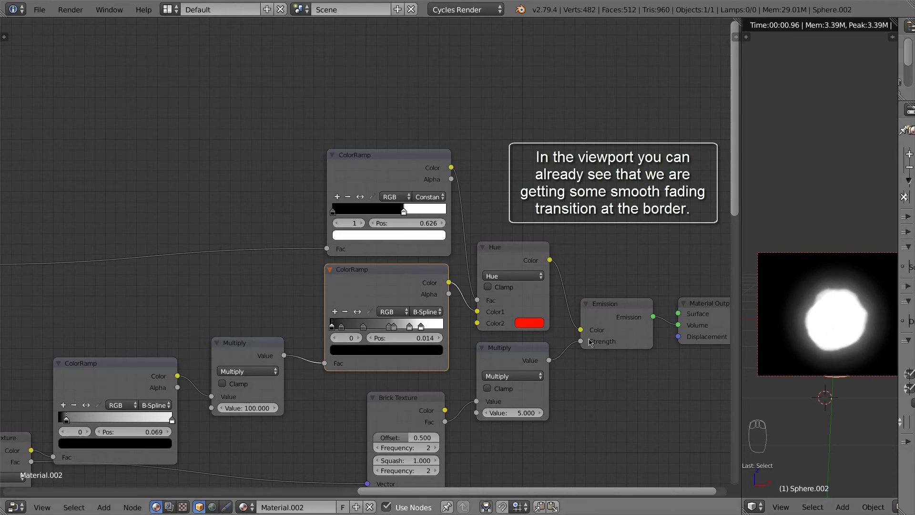
# Colour ramp stops 1, 2 and 3 dark blue, medium blue and lighter blue
pyautogui.moveTo(365, 319); pyautogui.dragTo(351, 334)
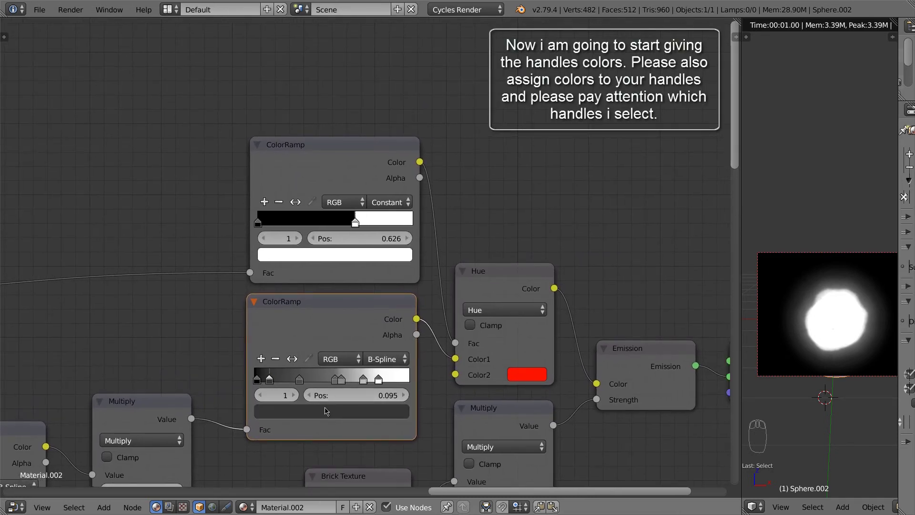
pyautogui.moveTo(327, 409); pyautogui.dragTo(331, 300)
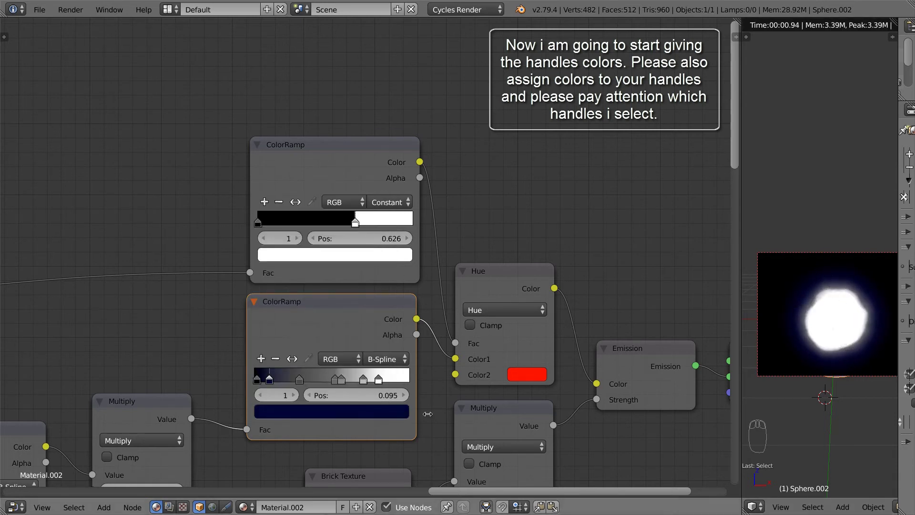
pyautogui.moveTo(301, 396); pyautogui.dragTo(373, 413)
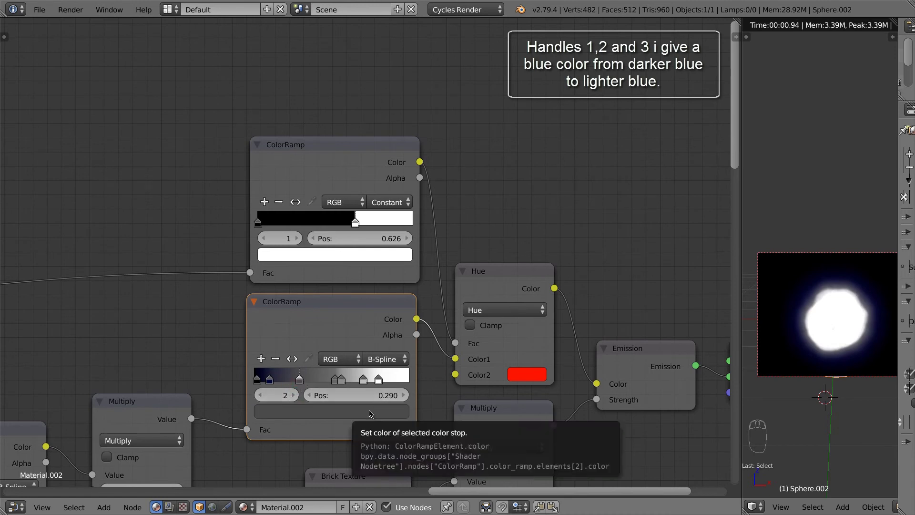
pyautogui.moveTo(373, 413); pyautogui.dragTo(367, 231)
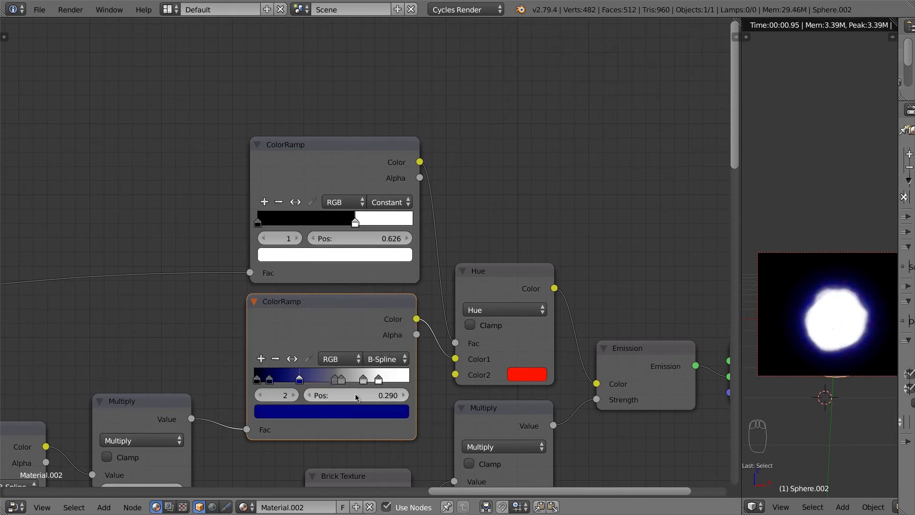
pyautogui.moveTo(300, 397); pyautogui.dragTo(339, 413)
pyautogui.moveTo(339, 412); pyautogui.dragTo(383, 242)
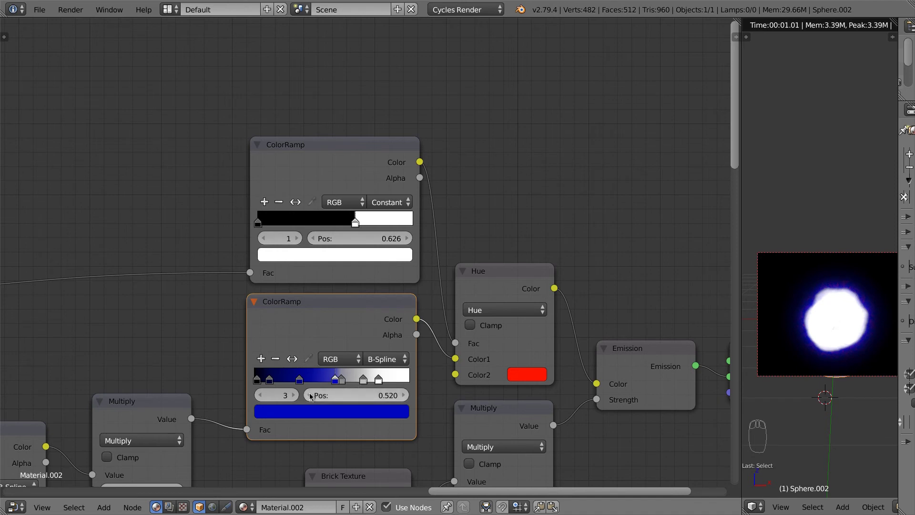
# Colour ramp stops 4, 5 and 6 green, turquoise and orange respectively
pyautogui.moveTo(297, 397); pyautogui.dragTo(295, 209)
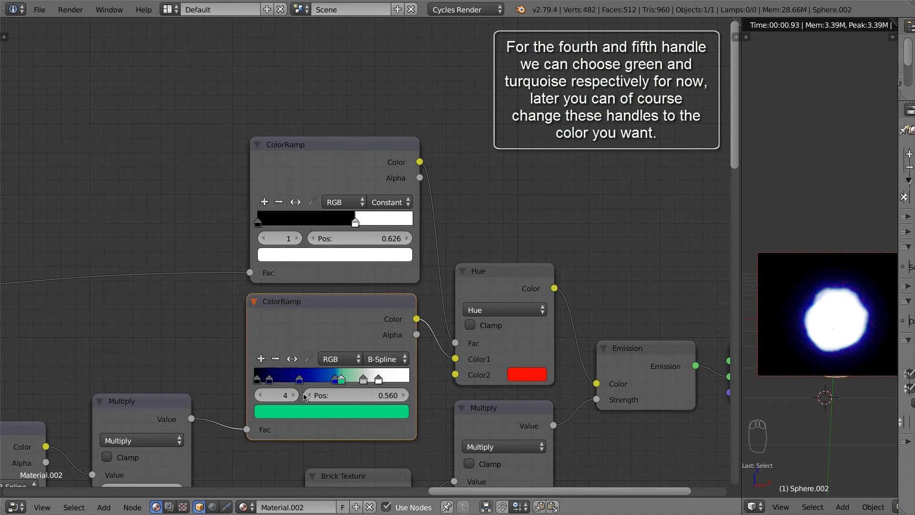
pyautogui.moveTo(301, 397); pyautogui.dragTo(497, 257)
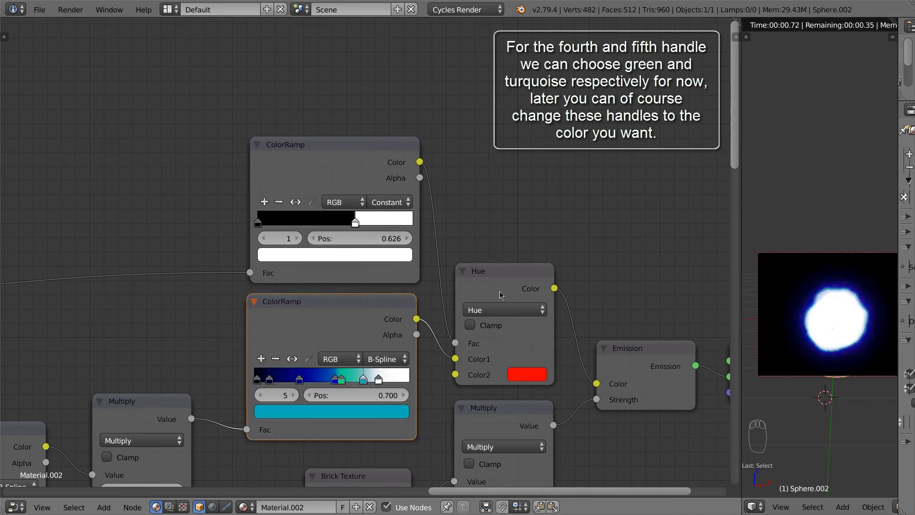
pyautogui.moveTo(299, 396); pyautogui.dragTo(285, 309)
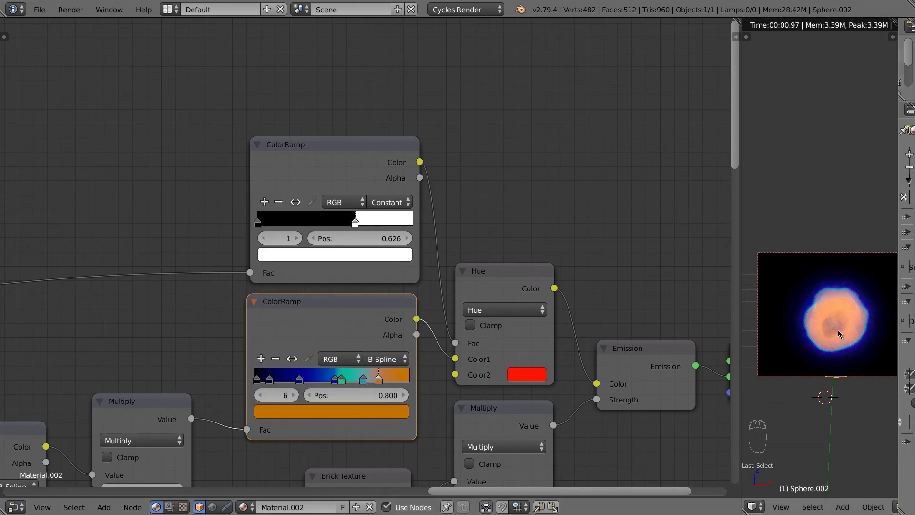
# Move stop 3 to position 0.500 and darken the final orange stop's colour
pyautogui.moveTo(844, 312); pyautogui.dragTo(796, 329)
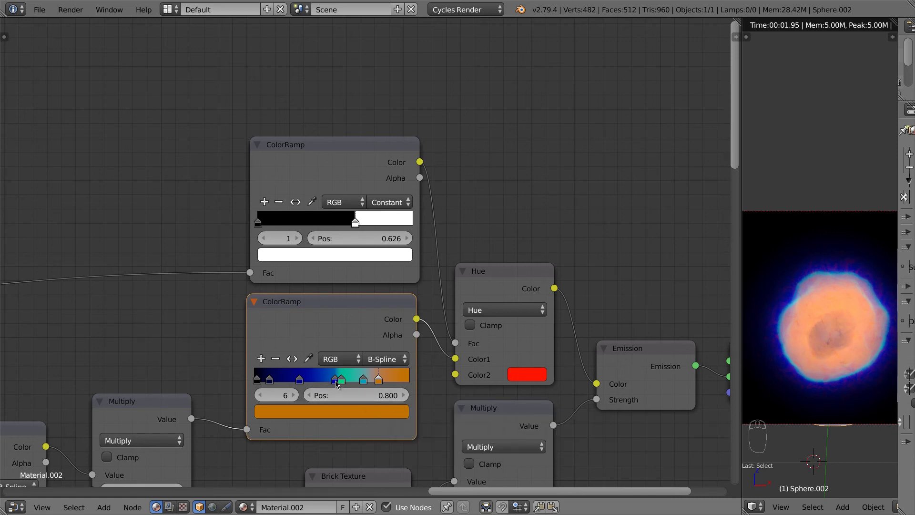
pyautogui.moveTo(339, 383); pyautogui.dragTo(335, 384)
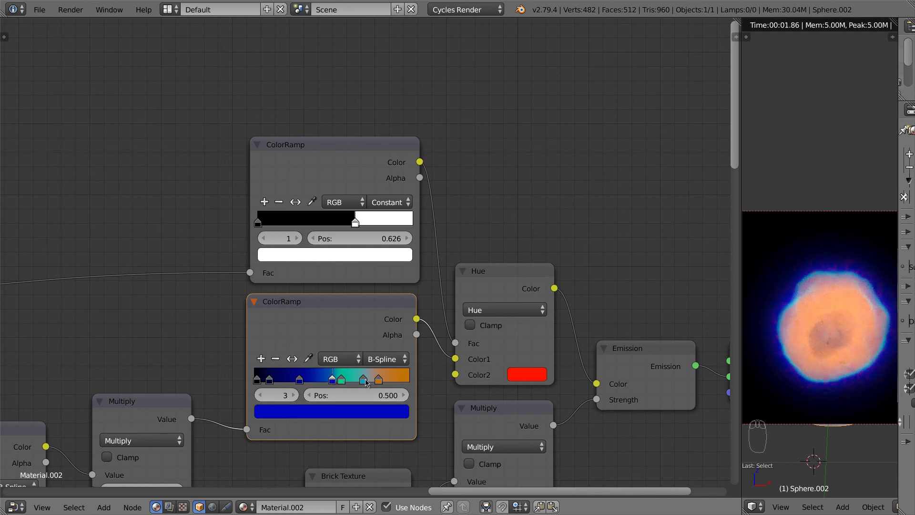
pyautogui.moveTo(369, 382); pyautogui.dragTo(377, 383)
pyautogui.moveTo(382, 385); pyautogui.dragTo(314, 312)
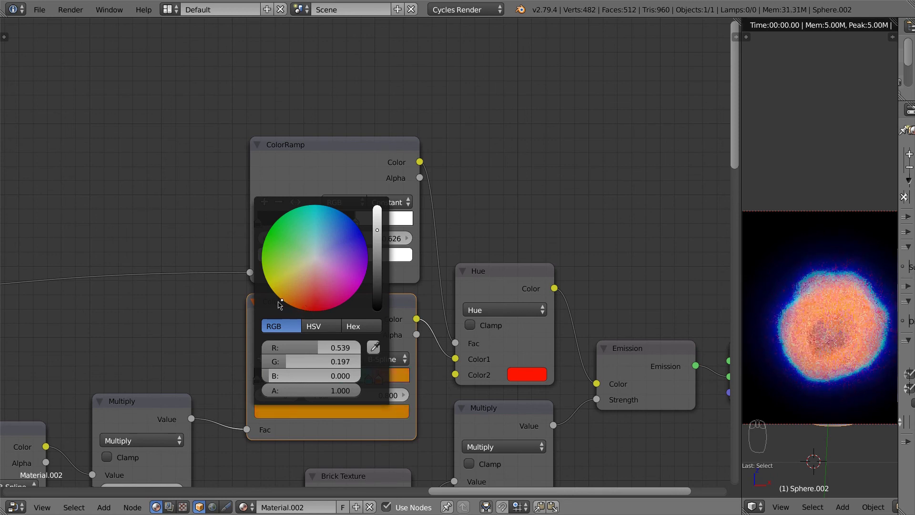
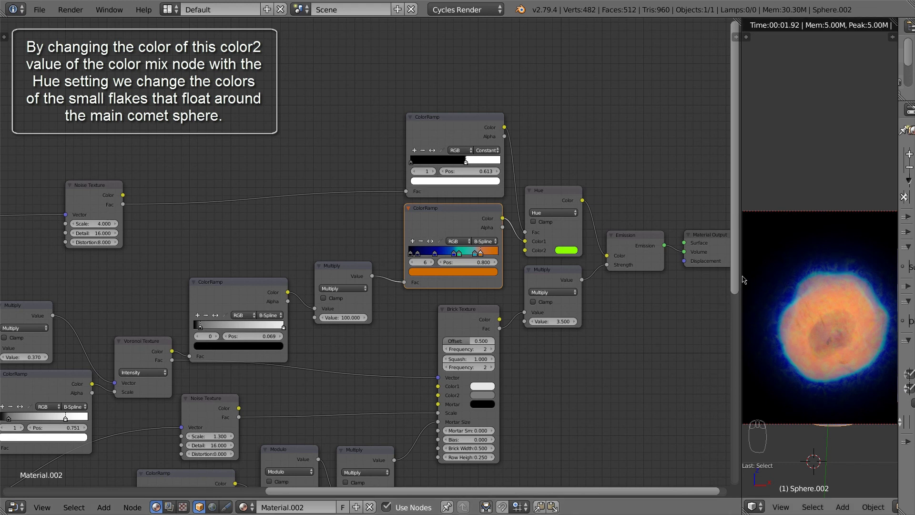
# Set the Hue node's Color2 flake tint to red
pyautogui.moveTo(566, 253); pyautogui.dragTo(581, 200)
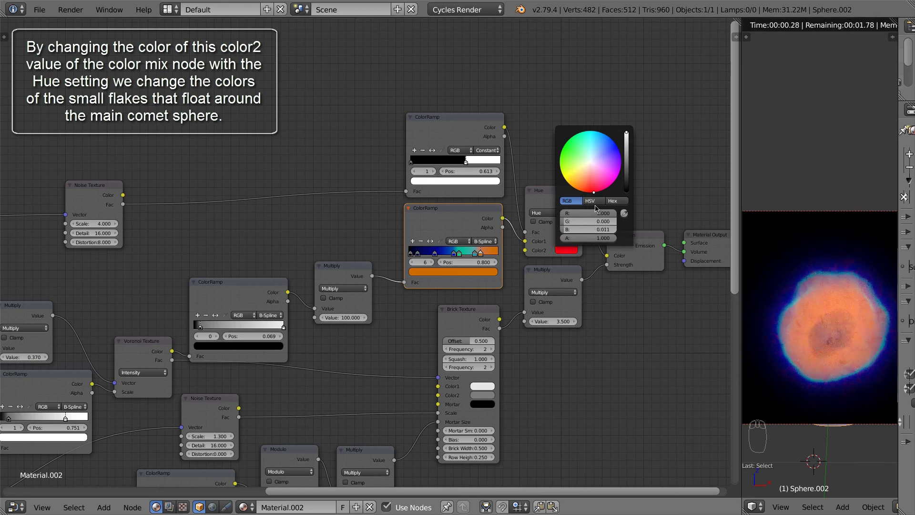